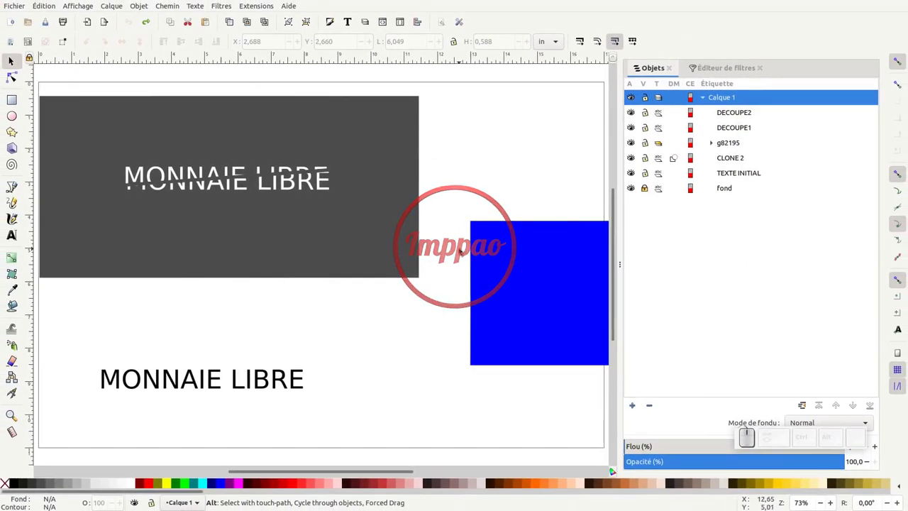
Return to the Inkscape drawing and dismiss the stray units list
{"action": "key", "text": "alt+Tab"}
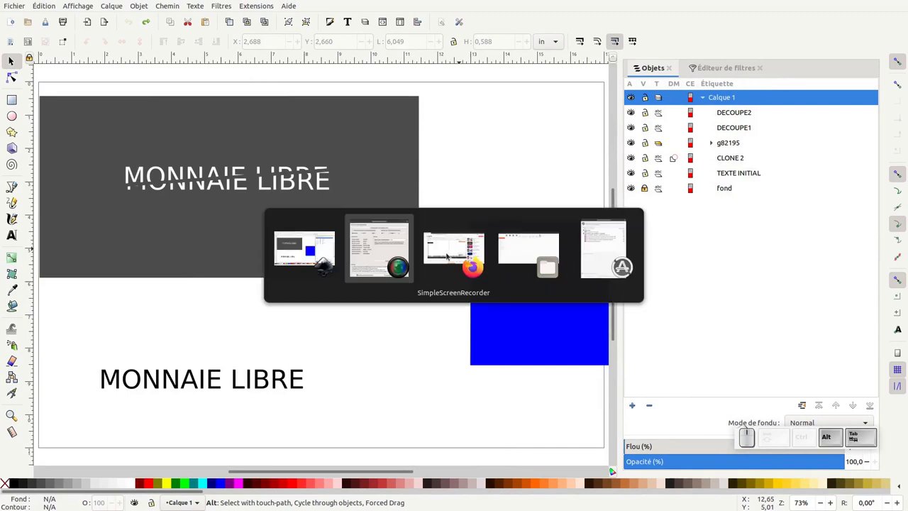
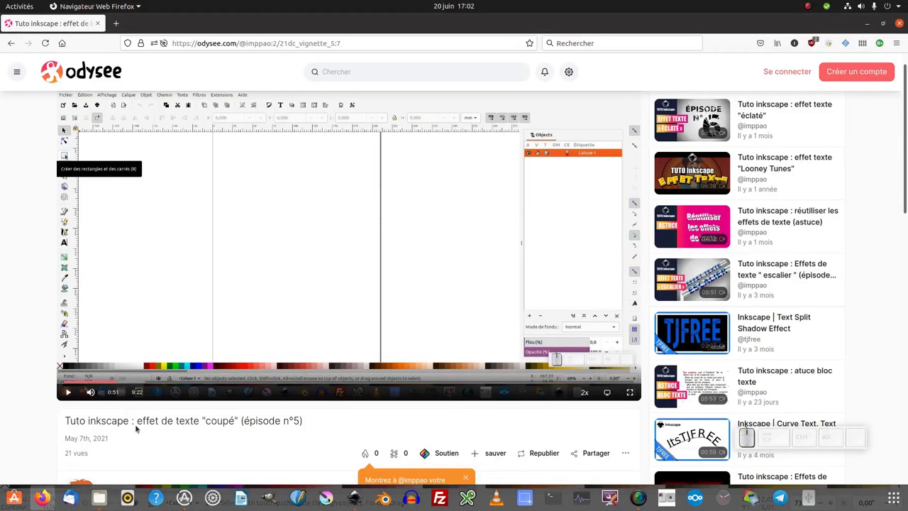
{"action": "key", "text": "alt+Tab"}
{"action": "left_click_drag", "start_coordinate": [553, 47], "coordinate": [545, 86]}
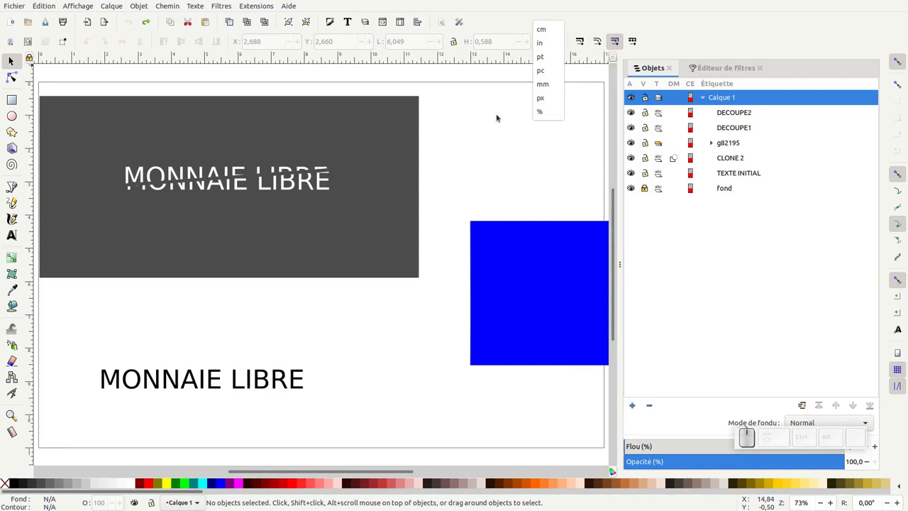
{"action": "left_click", "coordinate": [500, 115]}
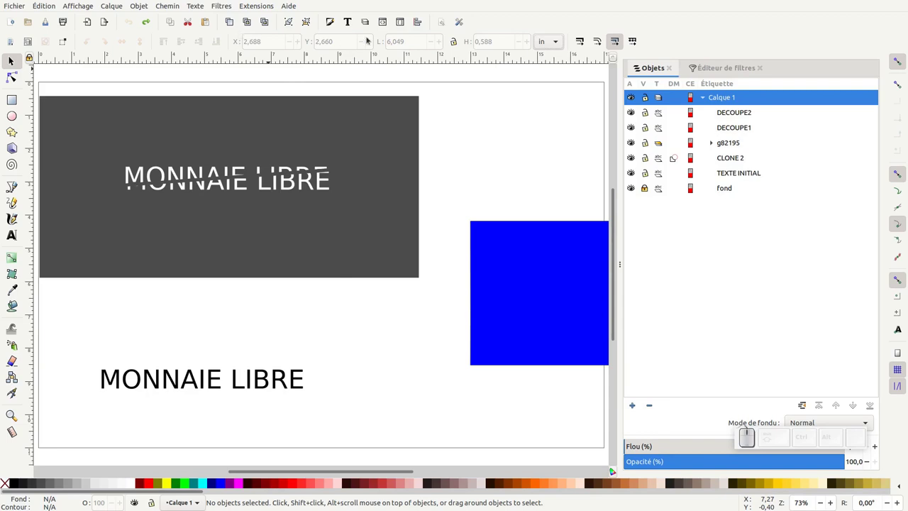
Launch the Filter Editor from the Filtres menu, listing the existing Drop Shadow filter
{"action": "left_click", "coordinate": [228, 7]}
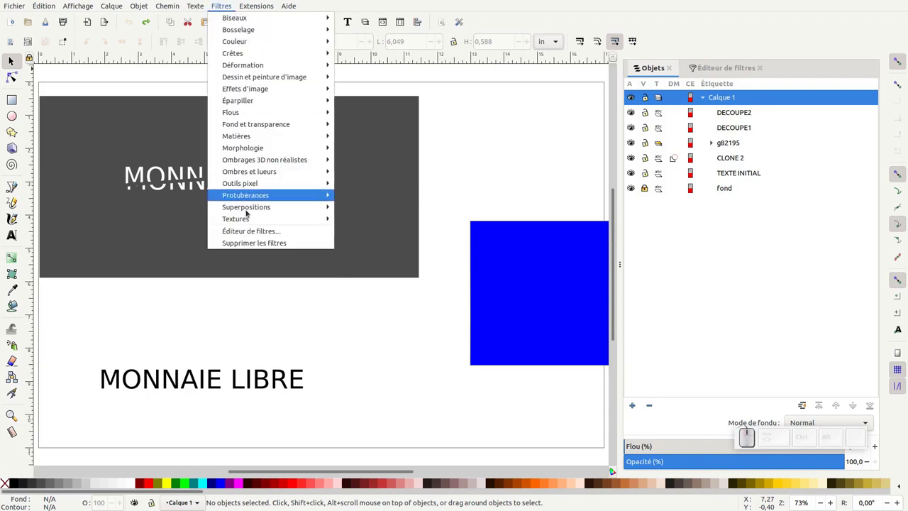
{"action": "left_click", "coordinate": [258, 234]}
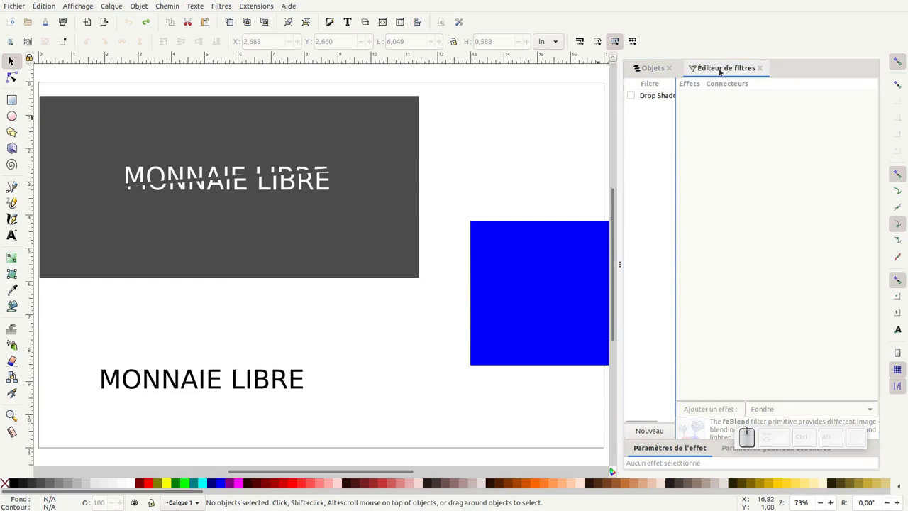
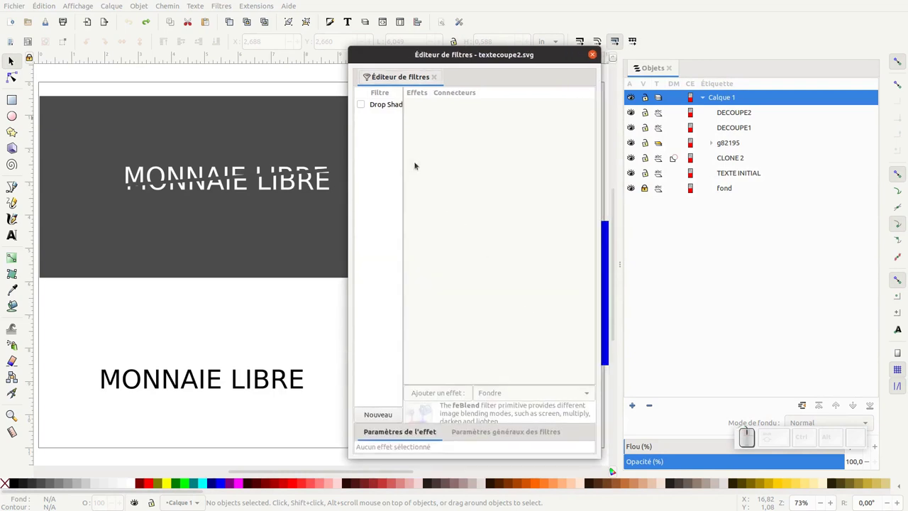
Expand the Drop Shadow filter's effects and enable live preview of the shadow on the red circle
{"action": "left_click", "coordinate": [387, 108]}
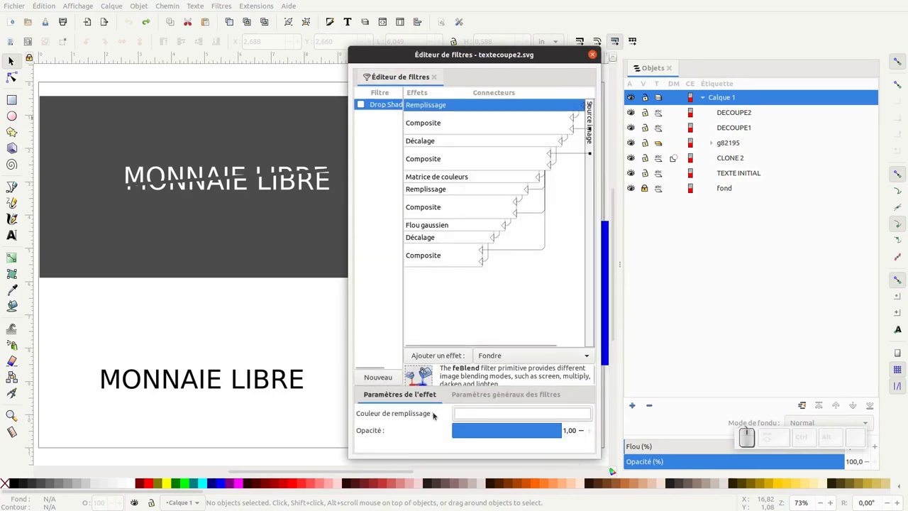
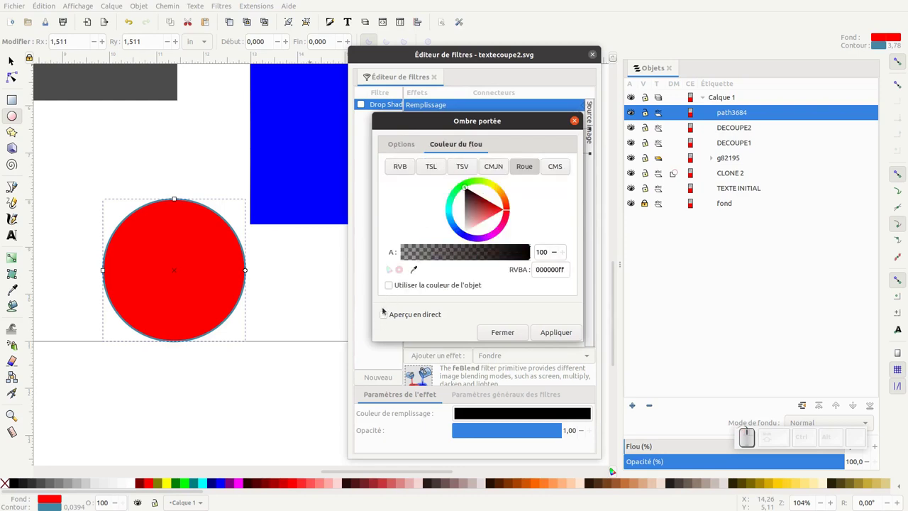
{"action": "left_click", "coordinate": [387, 314]}
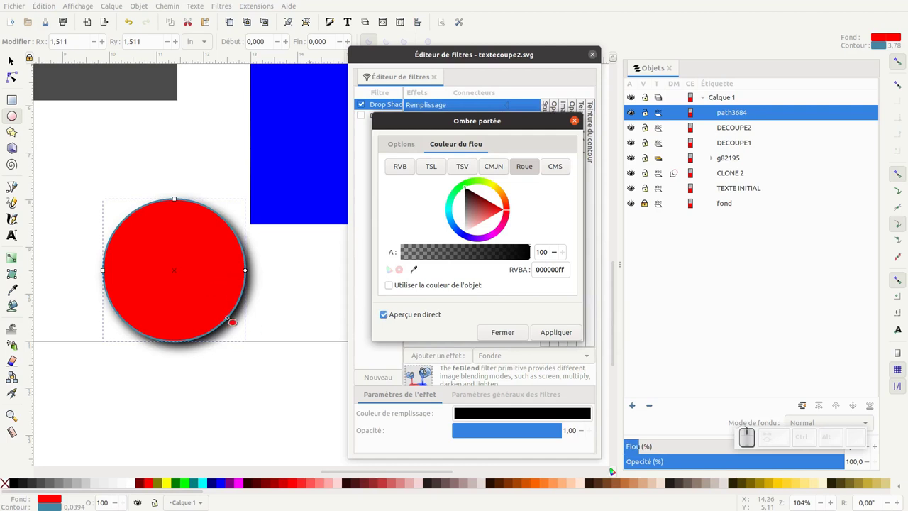
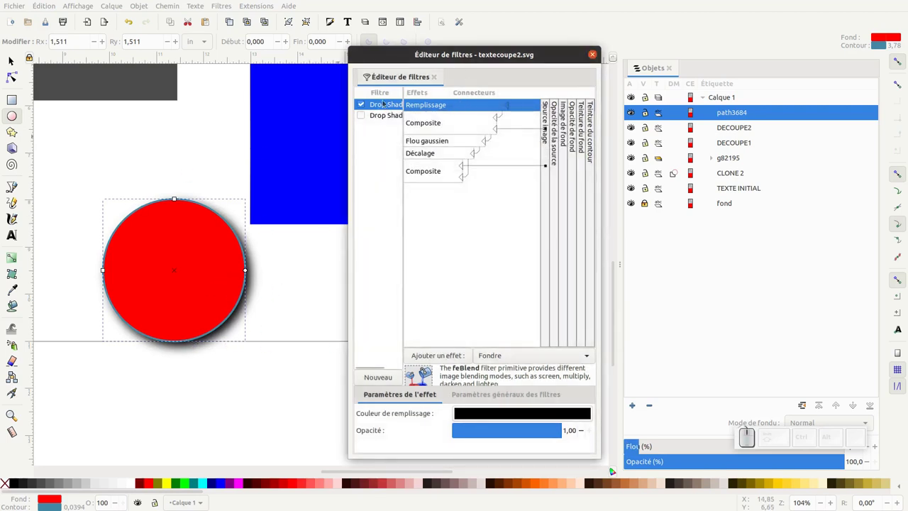
Zoom out and select the red circle, then the cut text group on the canvas
{"action": "double_click", "coordinate": [18, 61]}
{"action": "key", "text": "KP_Subtract"}
{"action": "left_click", "coordinate": [229, 262]}
{"action": "left_click", "coordinate": [283, 283]}
{"action": "middle_click", "coordinate": [283, 283]}
{"action": "left_click", "coordinate": [250, 267]}
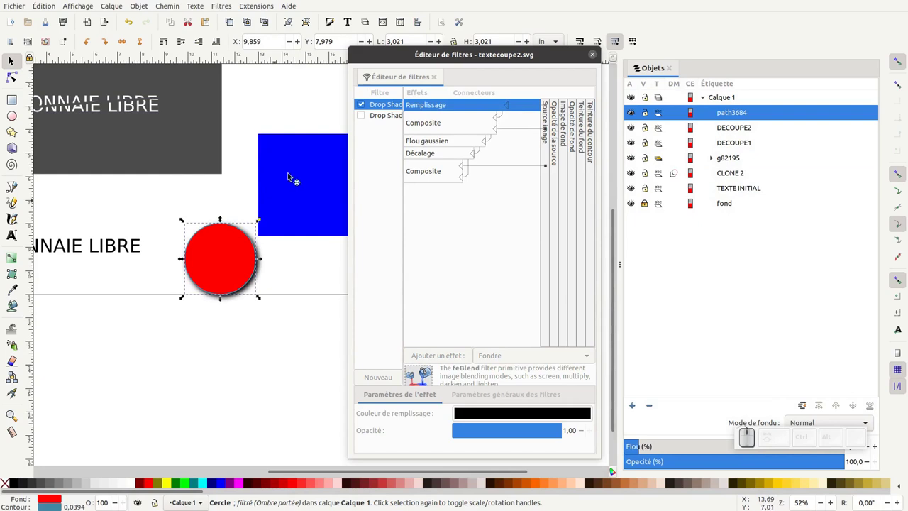
{"action": "left_click", "coordinate": [256, 274]}
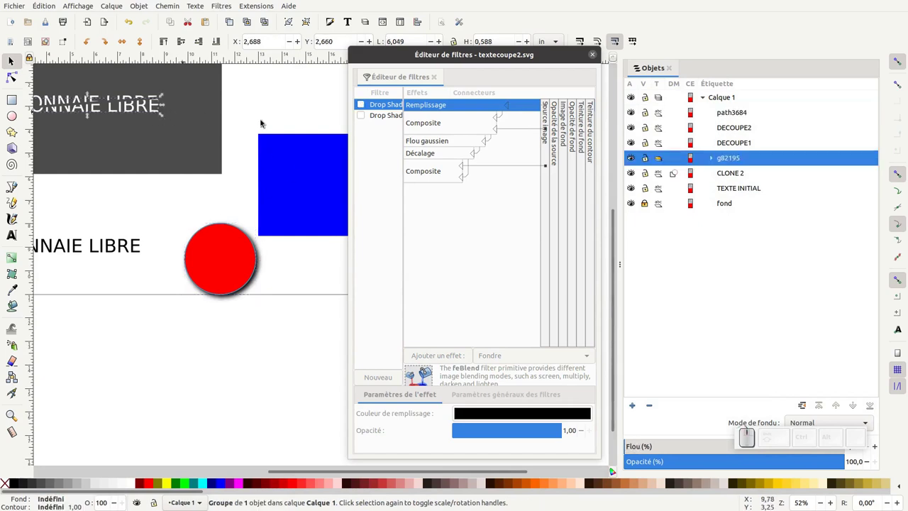
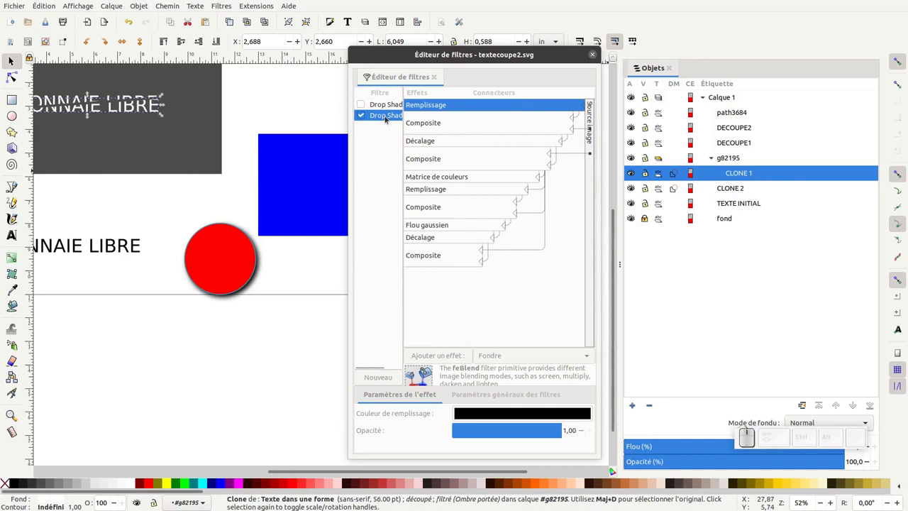
Delete the second Drop Shadow filter via Supprimer and select group g82195
{"action": "right_click", "coordinate": [390, 119]}
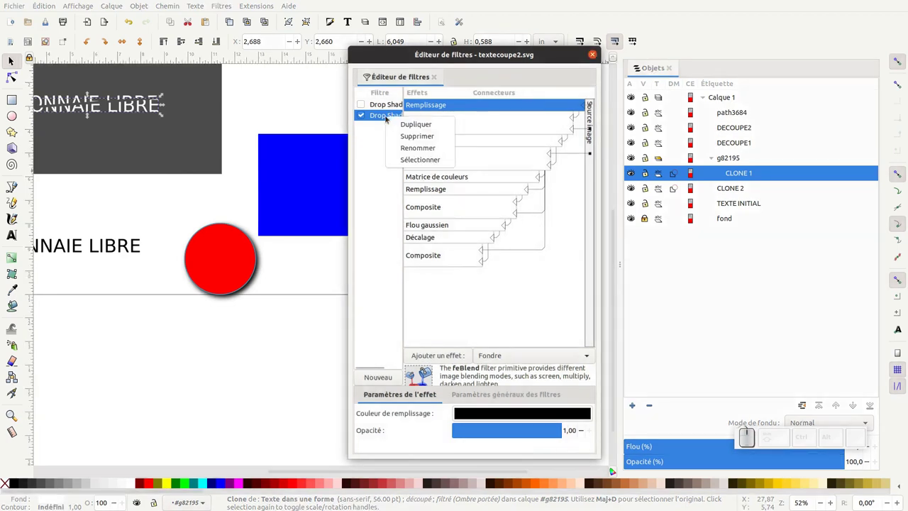
{"action": "left_click", "coordinate": [631, 208]}
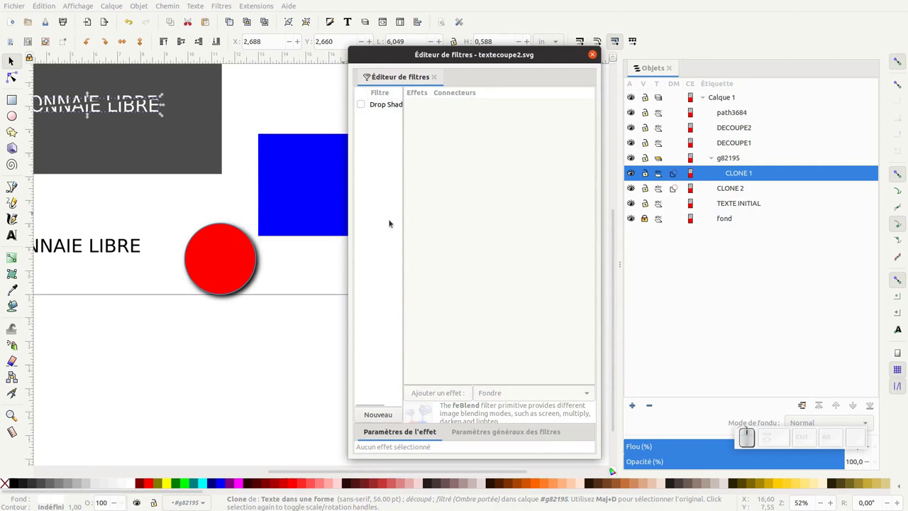
{"action": "left_click", "coordinate": [734, 158]}
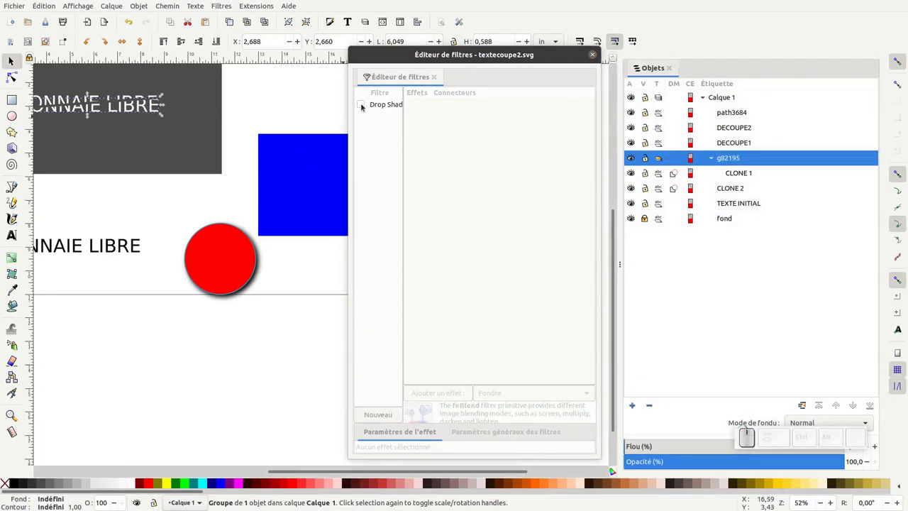
Tick the Drop Shadow filter for the text group and zoom in on the cut text
{"action": "left_click", "coordinate": [365, 106]}
{"action": "scroll", "scroll_direction": "up", "scroll_amount": 3}
{"action": "left_click", "coordinate": [451, 485]}
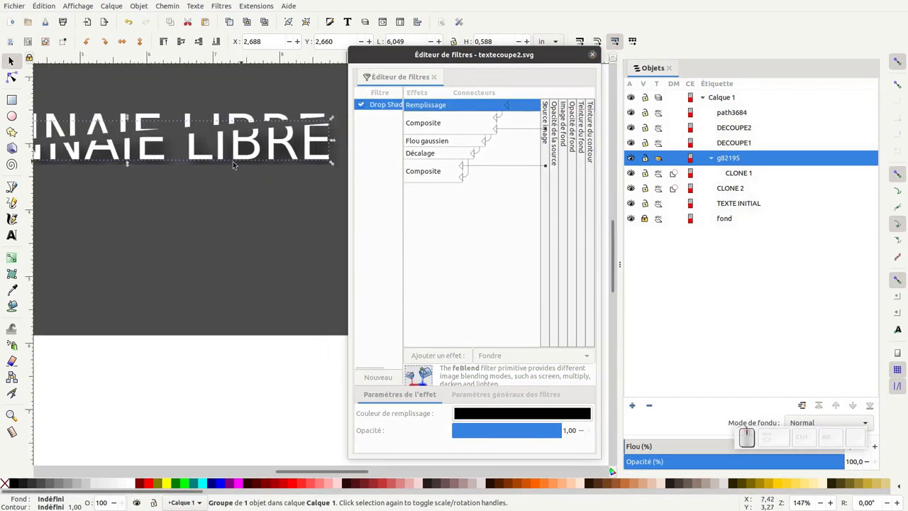
{"action": "left_click", "coordinate": [452, 486]}
{"action": "left_click", "coordinate": [452, 486]}
{"action": "key", "text": "KP_Subtract"}
{"action": "middle_click", "coordinate": [304, 240]}
{"action": "left_click", "coordinate": [452, 485]}
Reselect the cut text group and pick its Drop Shadow filter for editing
{"action": "left_click", "coordinate": [239, 189]}
{"action": "middle_click", "coordinate": [215, 190]}
{"action": "middle_click", "coordinate": [185, 189]}
{"action": "left_click", "coordinate": [452, 485]}
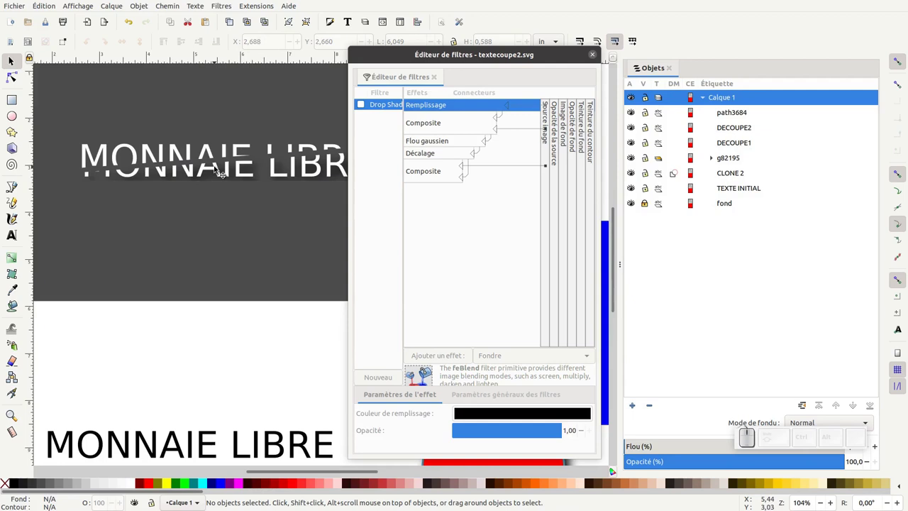
{"action": "left_click", "coordinate": [452, 486]}
{"action": "left_click", "coordinate": [389, 110]}
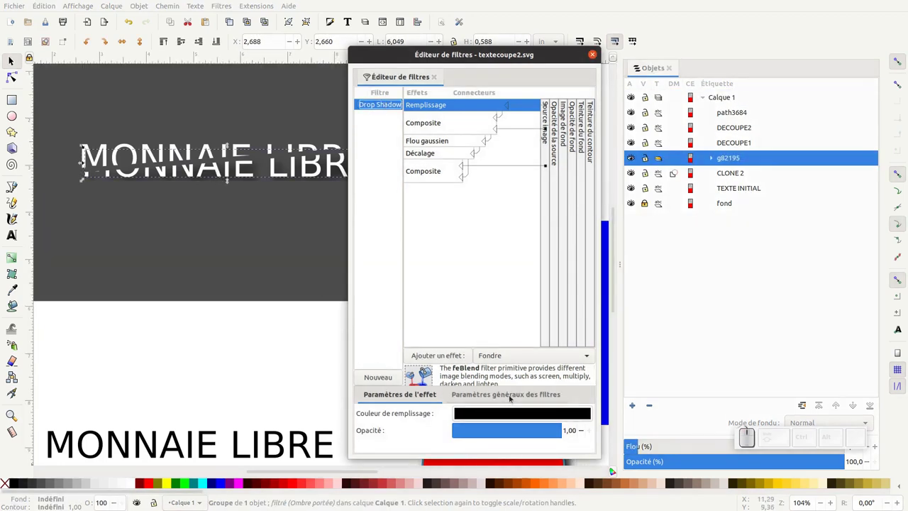
Untick Automatic Region and drag the filter region handle down so the shadow shows fully
{"action": "left_click", "coordinate": [512, 396]}
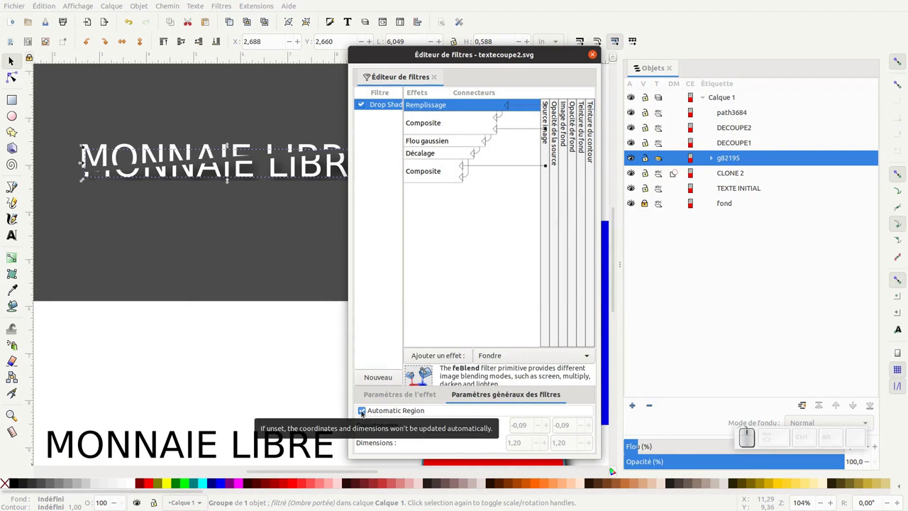
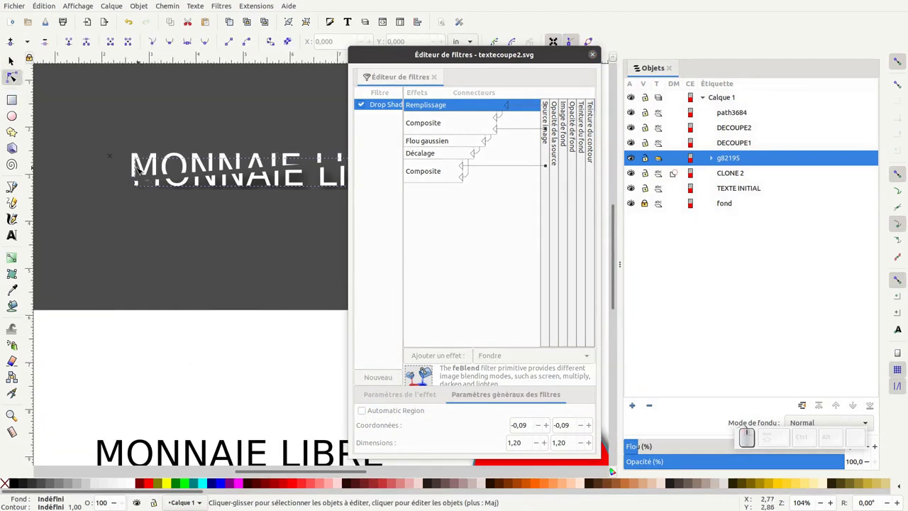
{"action": "left_click", "coordinate": [111, 156]}
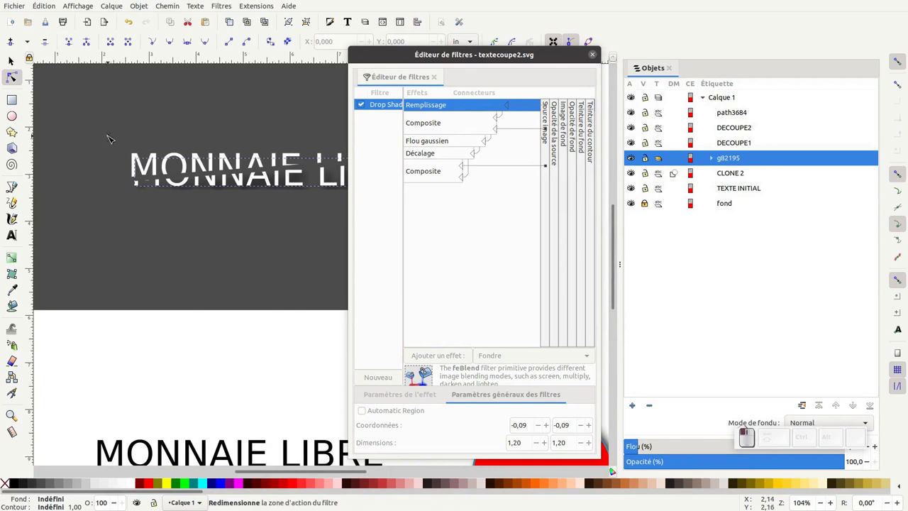
{"action": "middle_click", "coordinate": [247, 237]}
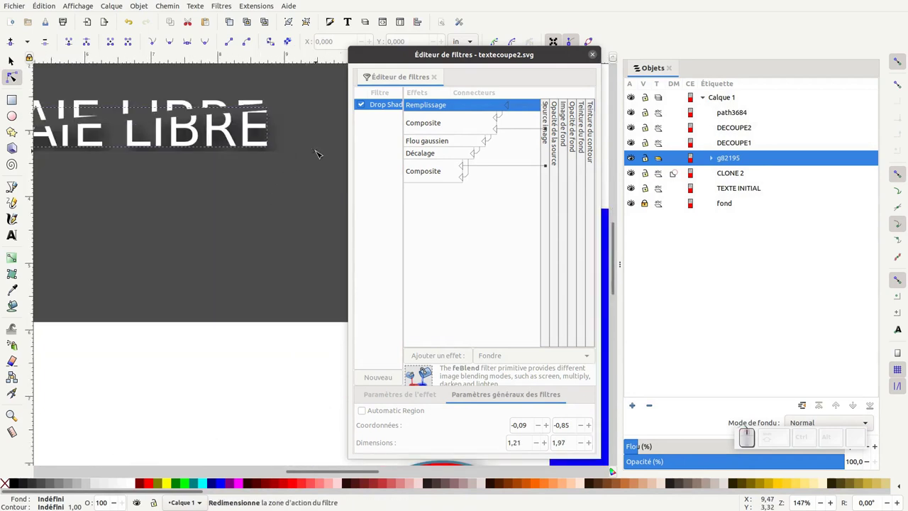
{"action": "left_click_drag", "start_coordinate": [318, 153], "coordinate": [289, 151]}
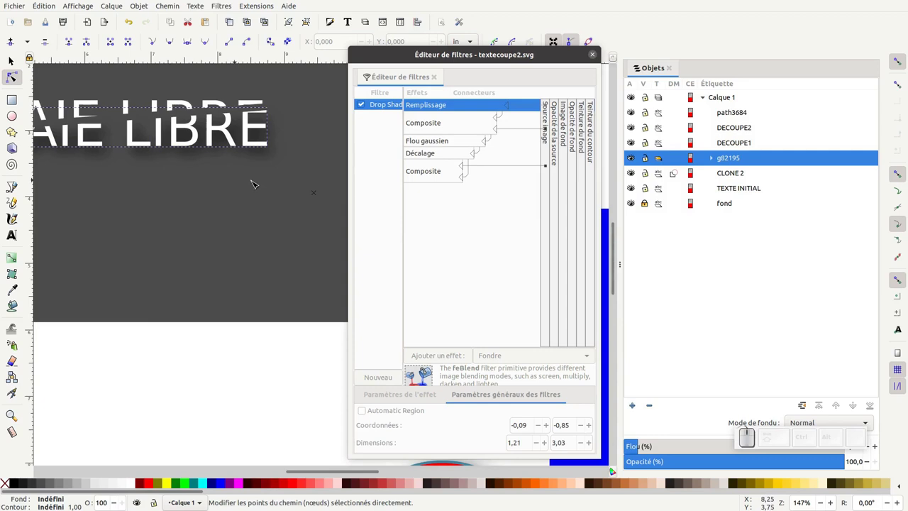
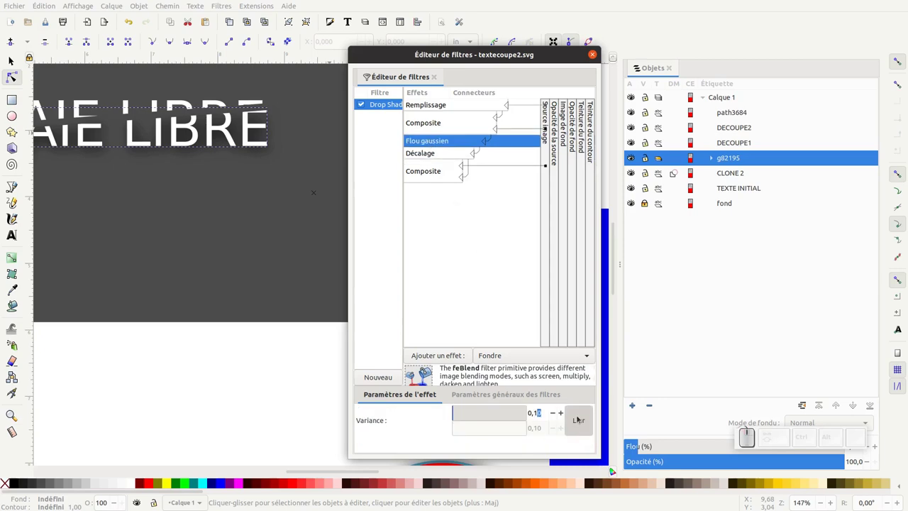
Set the Flou gaussien variance to 0.05 for a tighter text shadow
{"action": "key", "text": "BackSpace"}
{"action": "key", "text": "KP_5"}
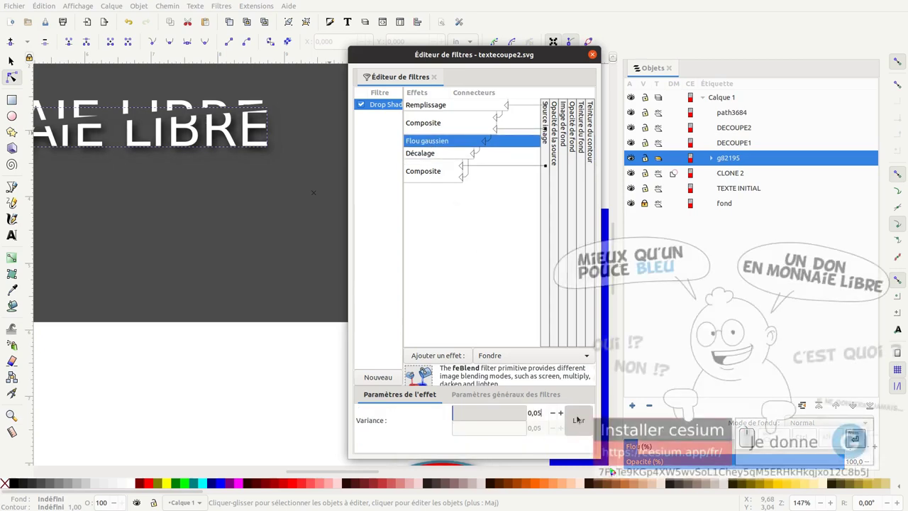